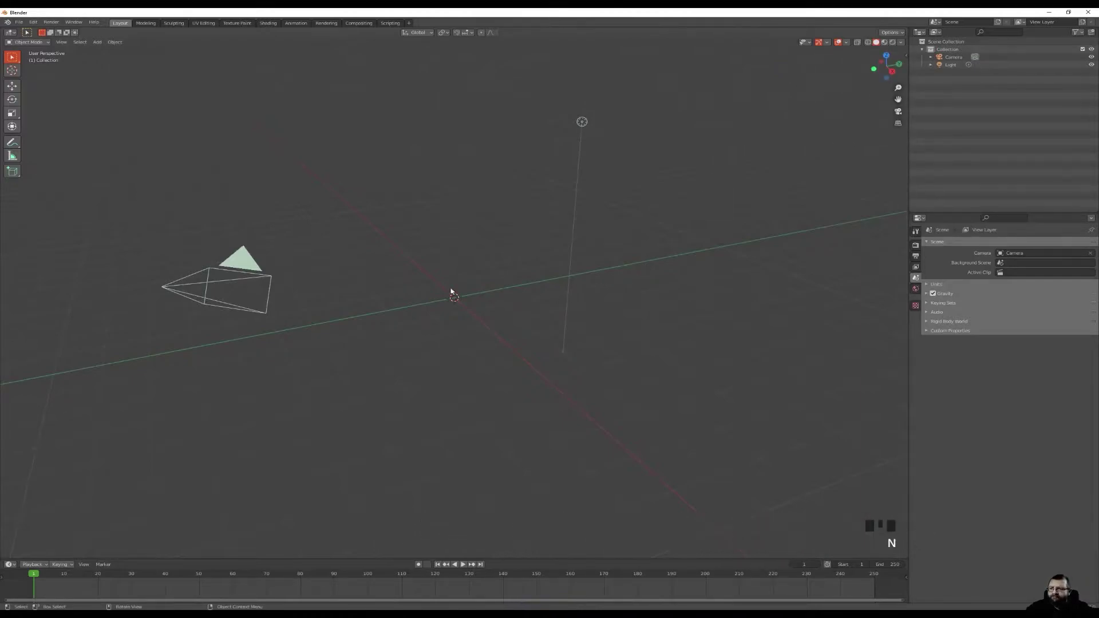
# Step: Add a UV Sphere at the scene origin as the ball and shade it smooth
pyautogui.click(444, 299)
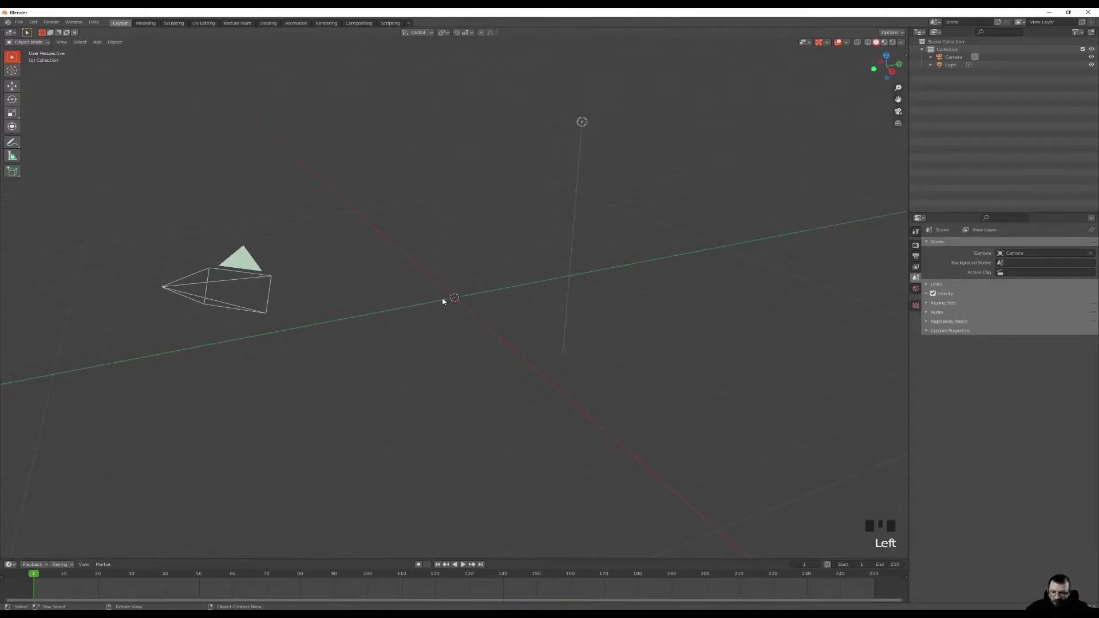
pyautogui.press('shift+a')
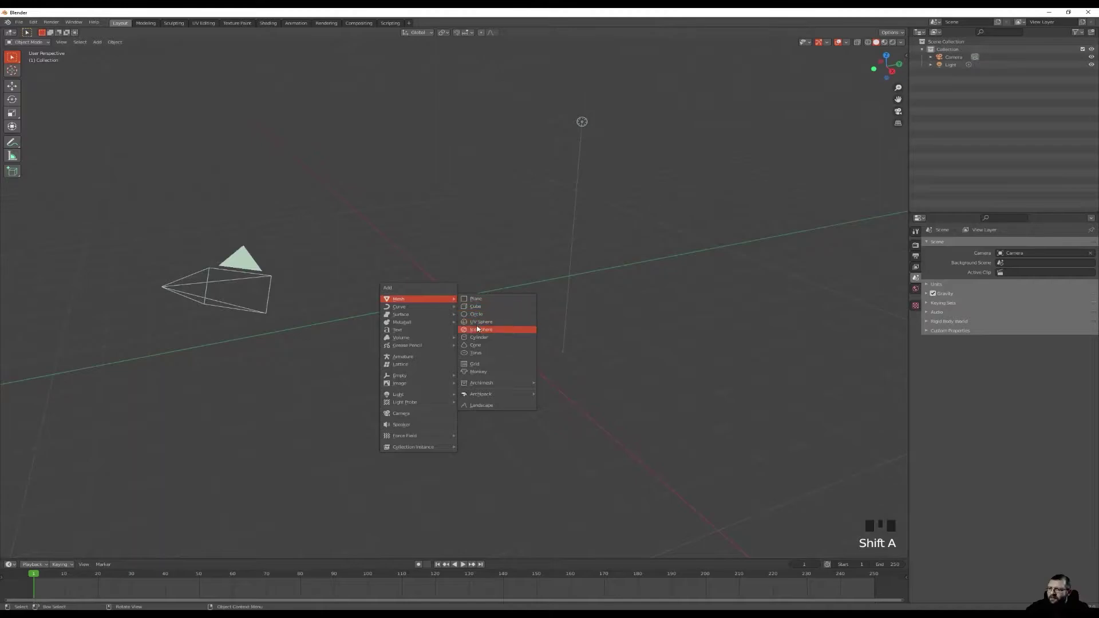
pyautogui.scroll(3)
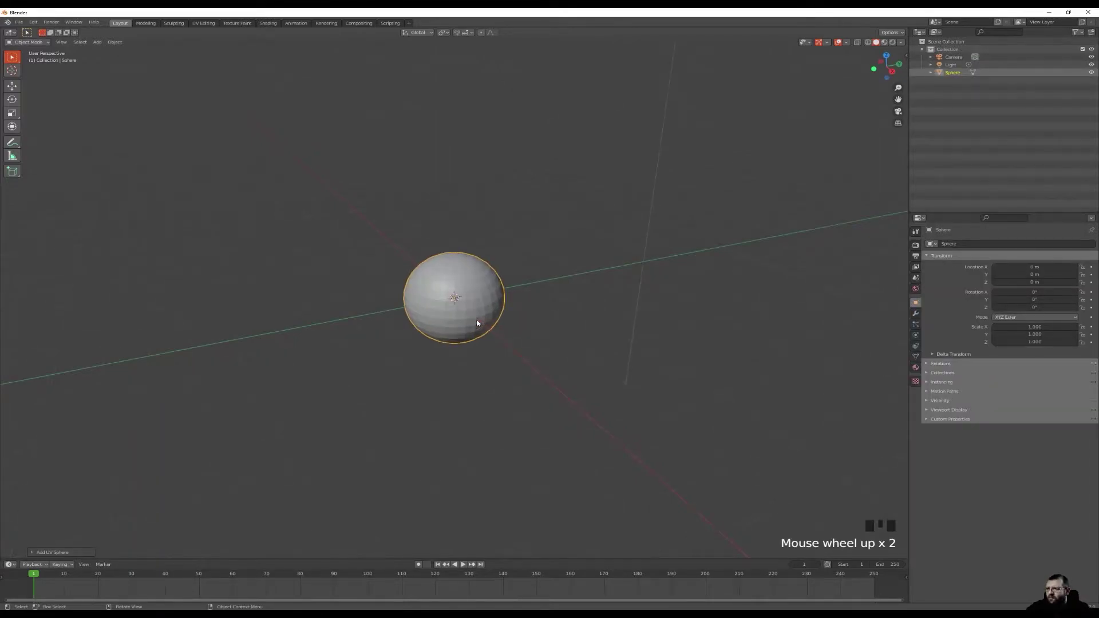
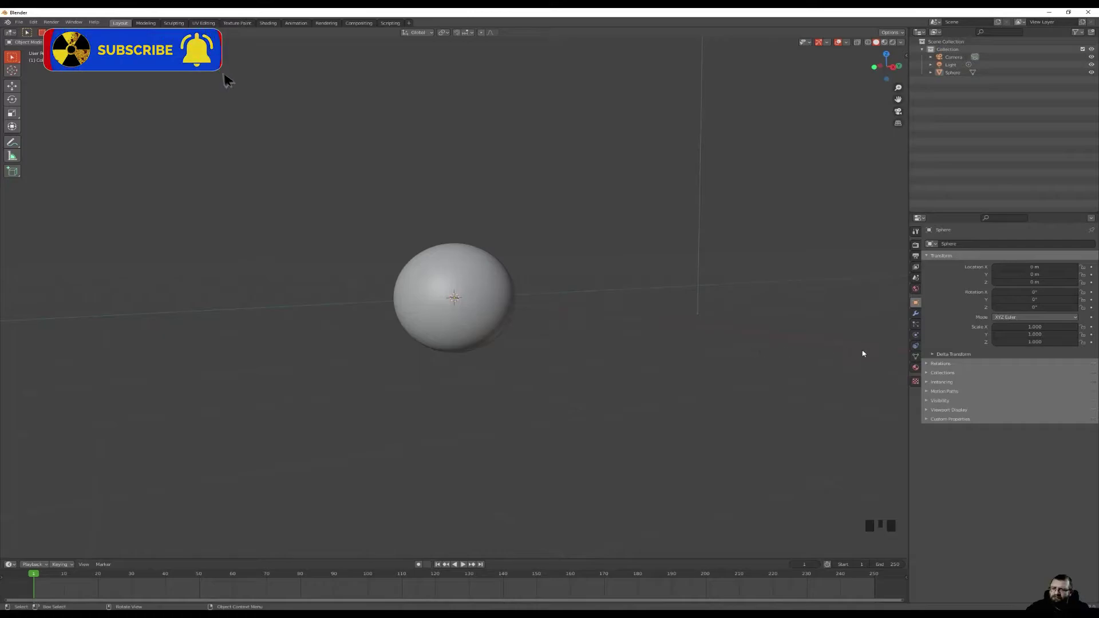
# Step: Give the sphere a Subdivision Surface modifier, show it as wireframe and face it in front orthographic view
pyautogui.click(481, 301)
pyautogui.moveTo(481, 301); pyautogui.dragTo(577, 322)
pyautogui.click(577, 322)
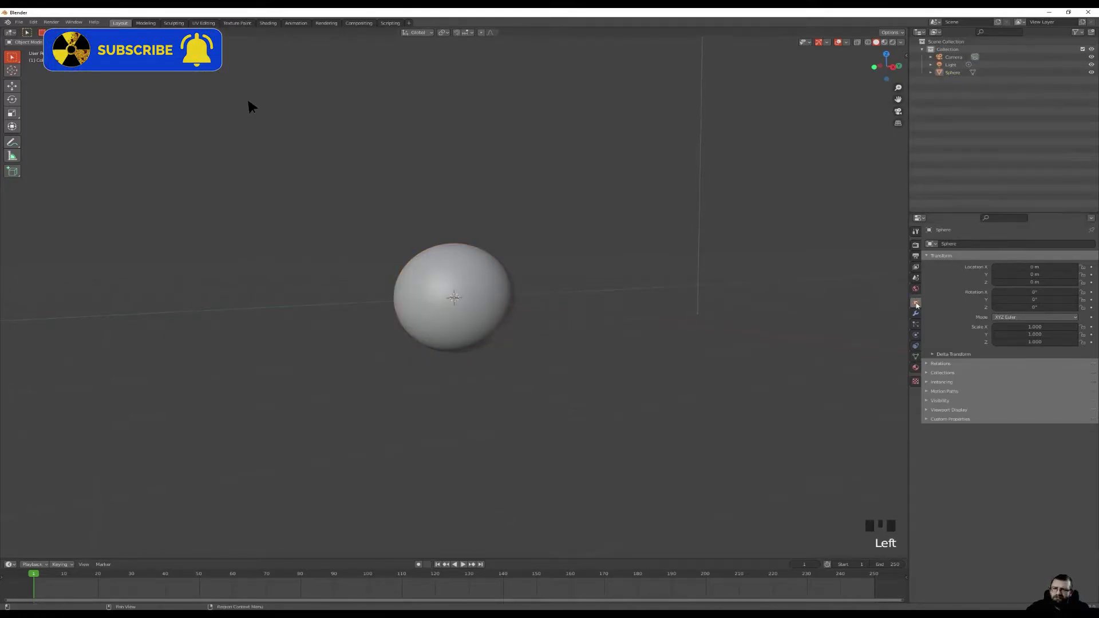
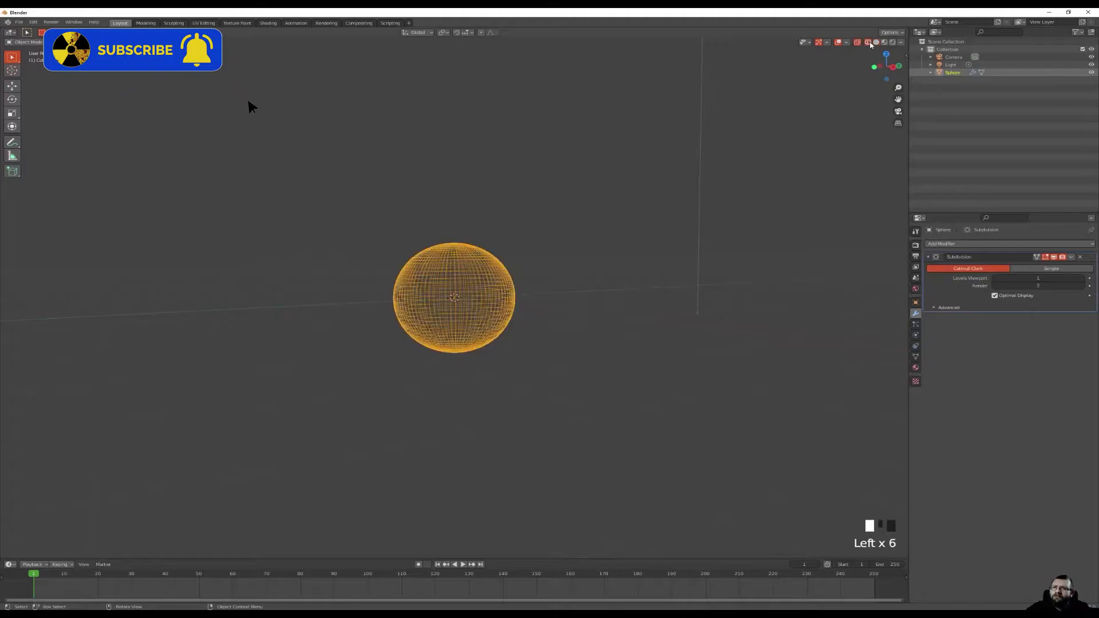
pyautogui.scroll(3)
pyautogui.scroll(-3)
pyautogui.moveTo(443, 309); pyautogui.dragTo(581, 304)
pyautogui.scroll(3)
# Step: Move the sphere up along Z to rest above the origin and add a ground plane beneath it
pyautogui.press('KP_1')
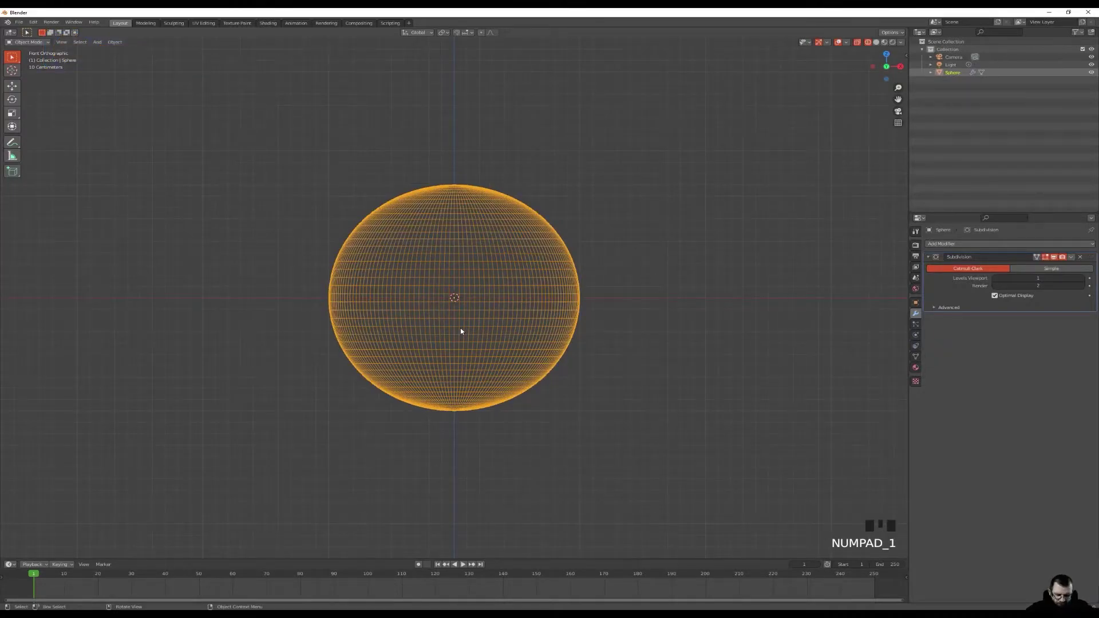
pyautogui.press('g')
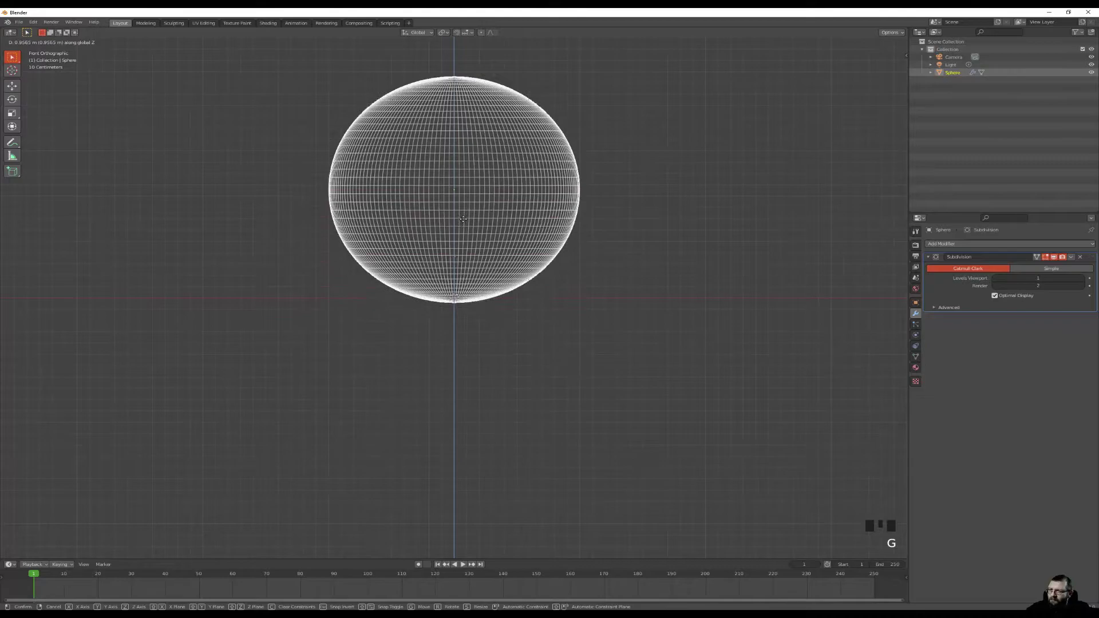
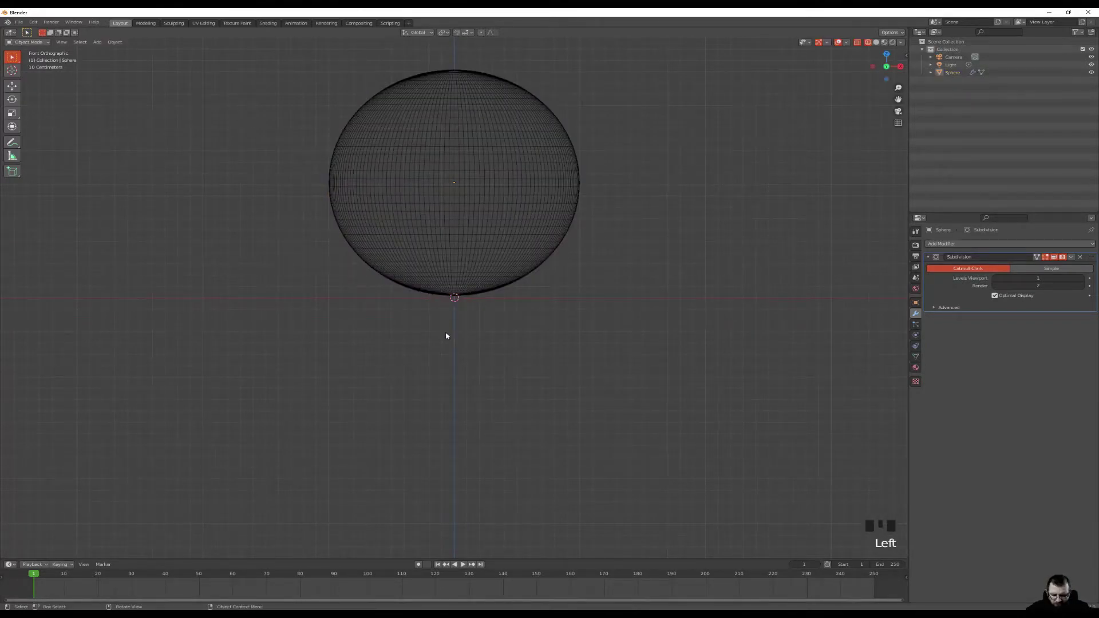
pyautogui.press('shift+a')
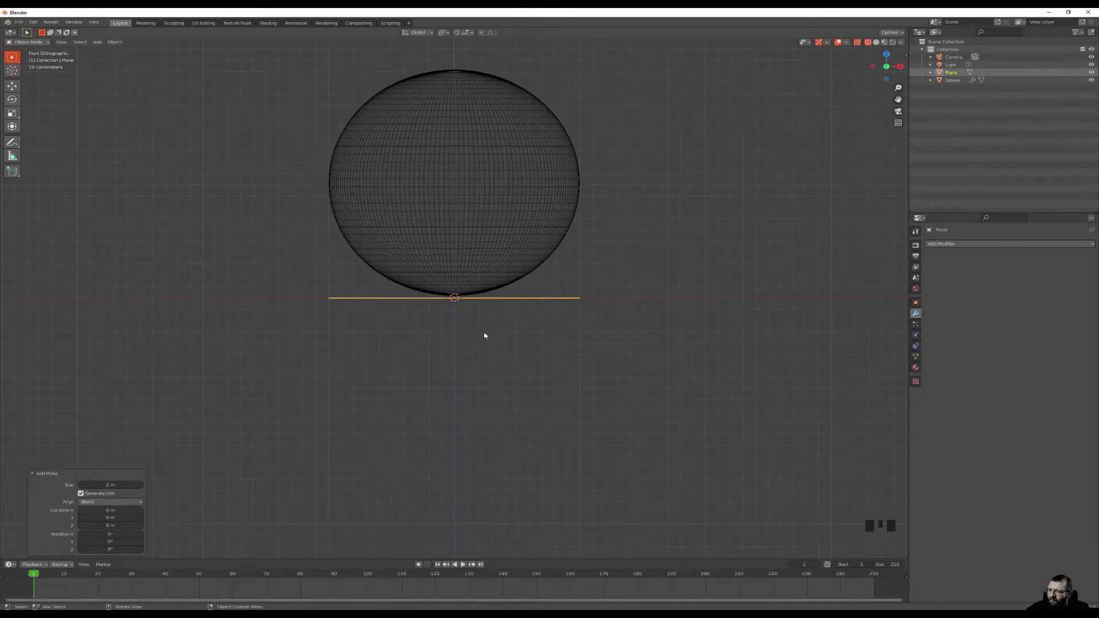
# Step: Extrude the plane upward in Edit Mode into a thin slab under the sphere
pyautogui.click(487, 333)
pyautogui.press('Tab')
pyautogui.press('e')
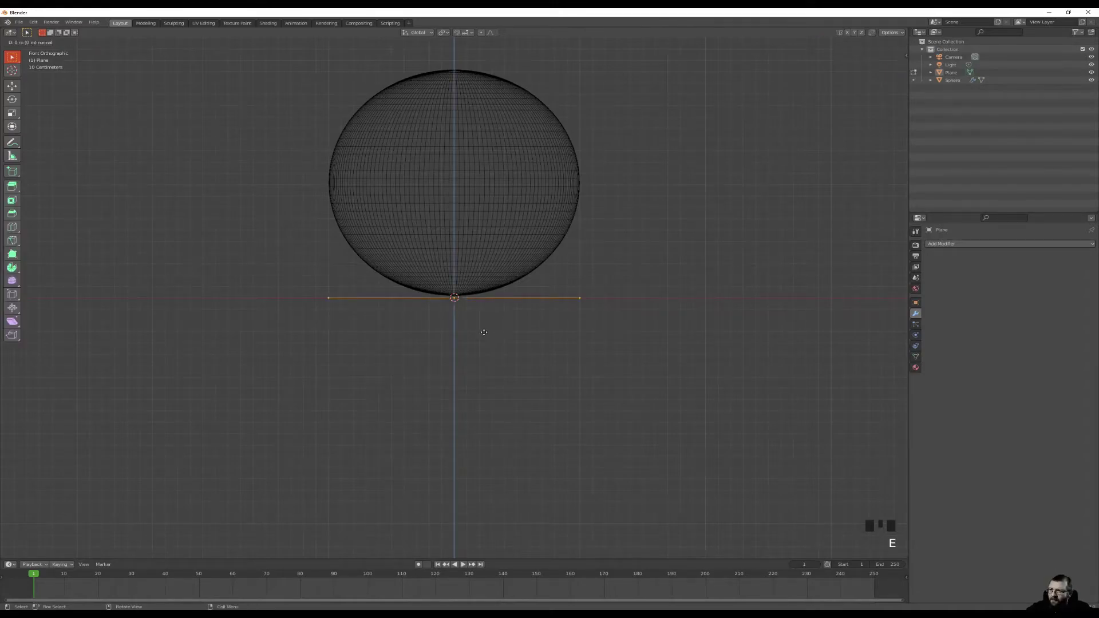
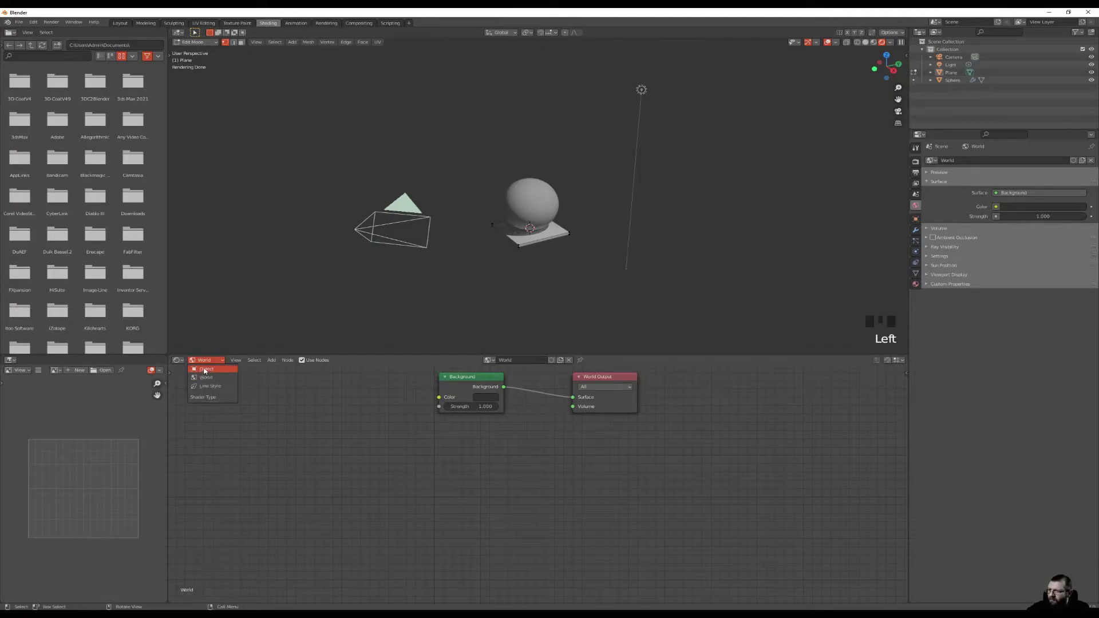
# Step: Replace the sphere's Principled BSDF with two chained Mix Shaders feeding the Material Output surface
pyautogui.press('Tab')
pyautogui.click(530, 201)
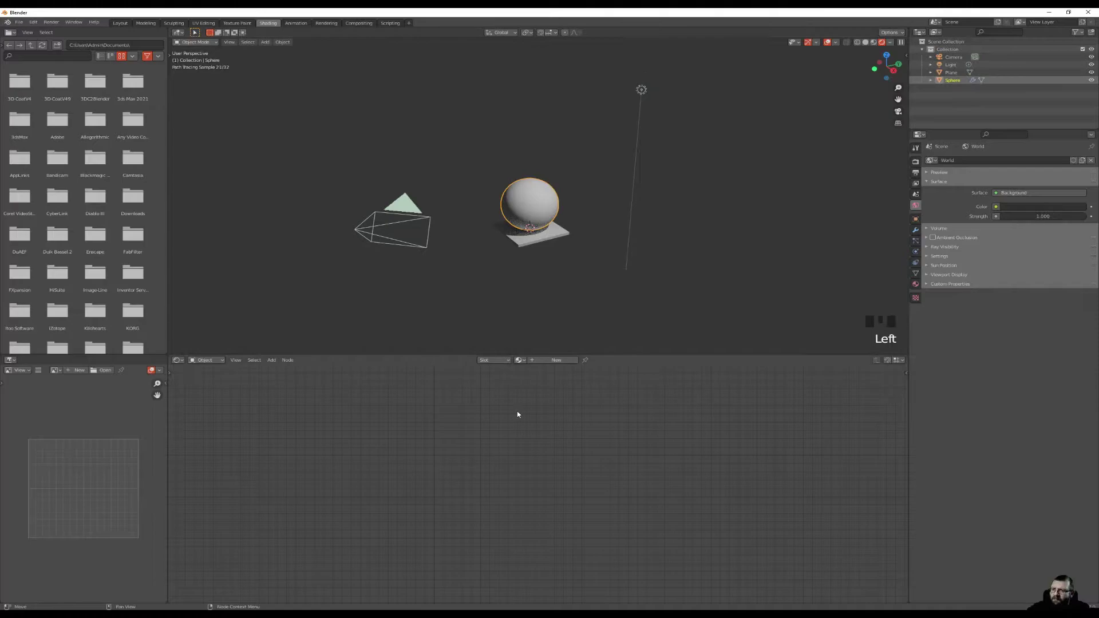
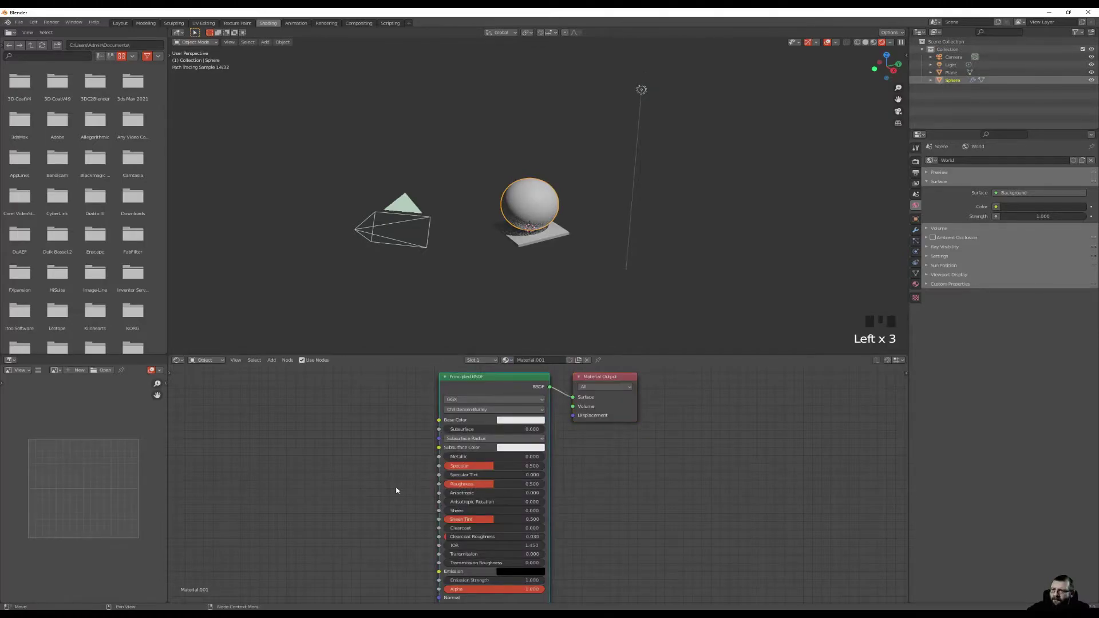
pyautogui.press('Delete')
pyautogui.click(424, 433)
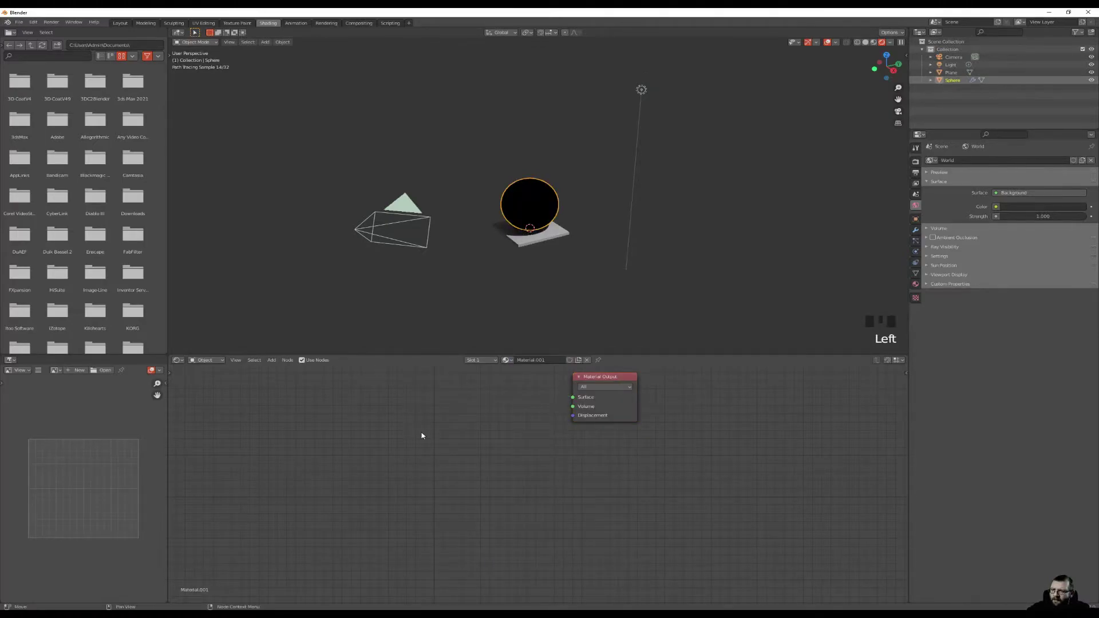
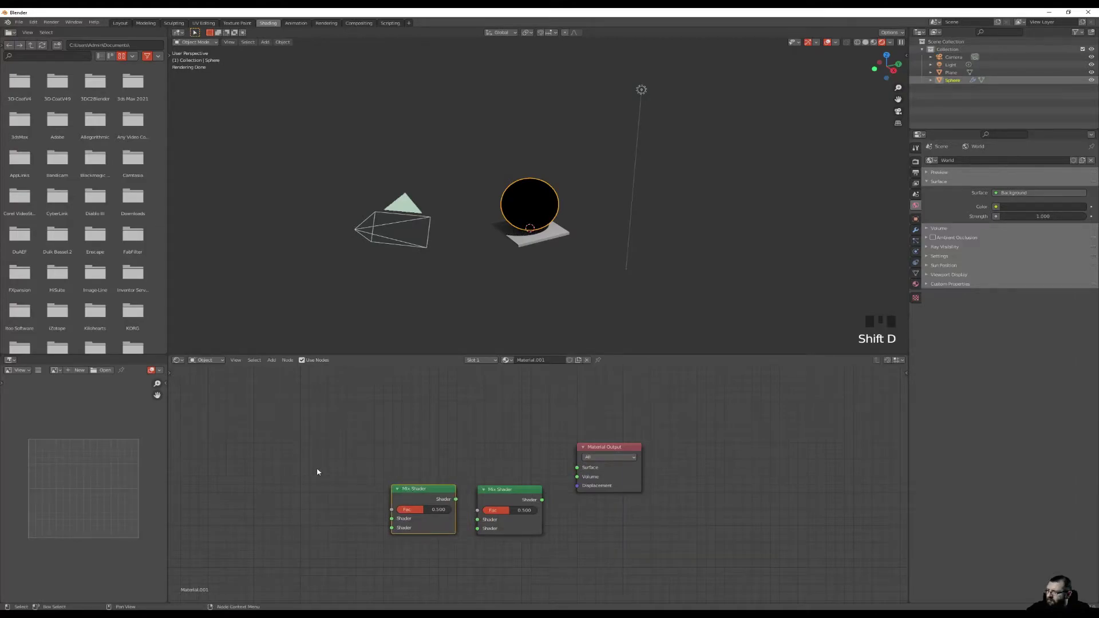
pyautogui.moveTo(627, 447); pyautogui.dragTo(590, 508)
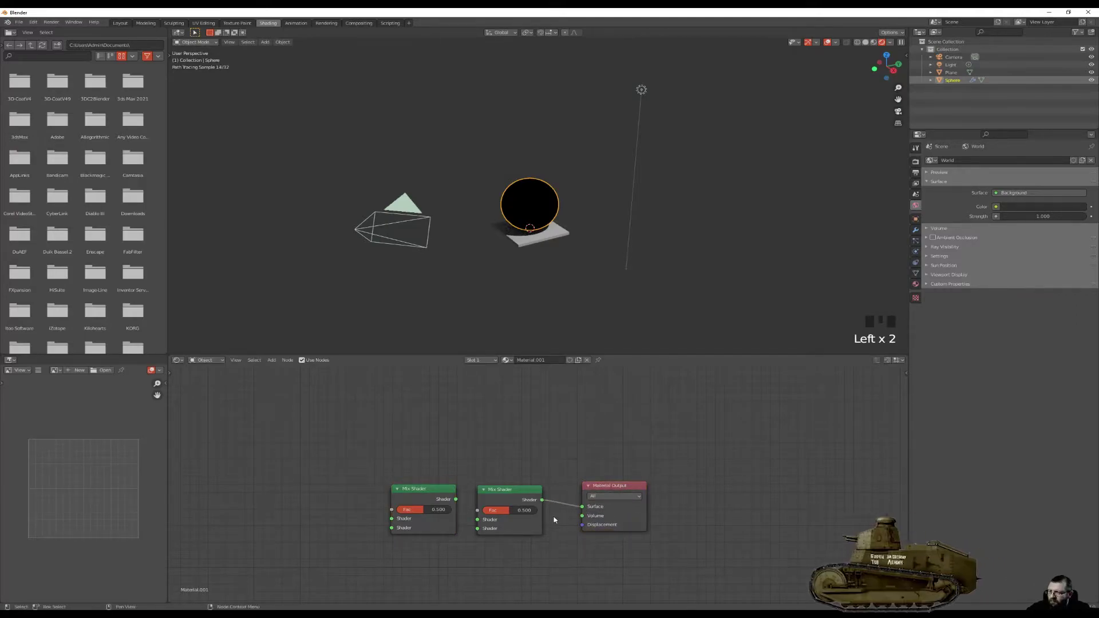
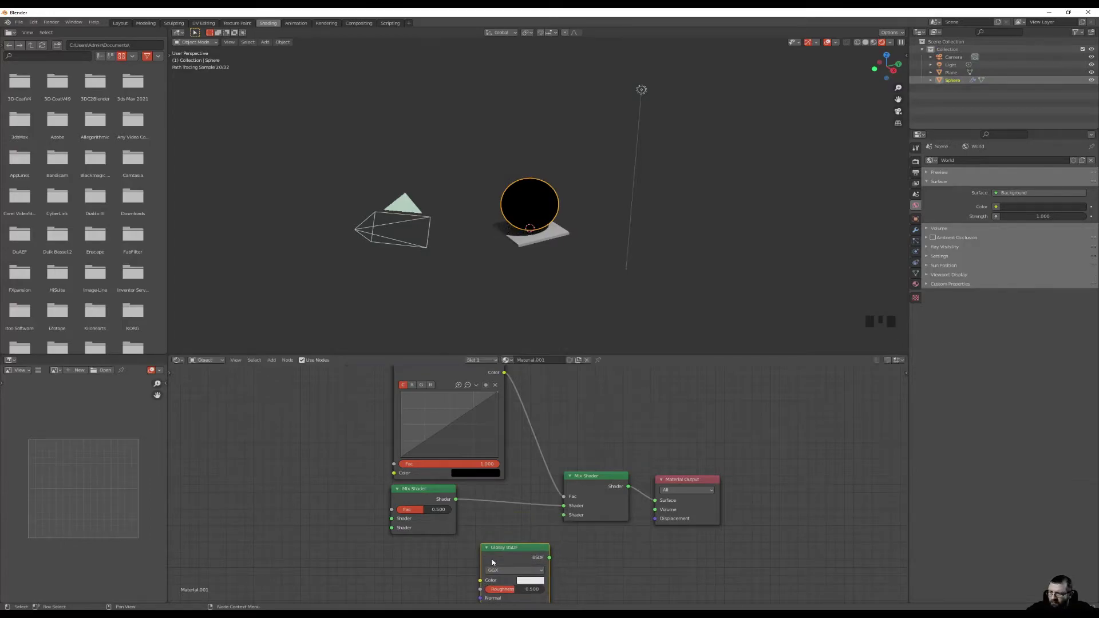
# Step: Duplicate the Glossy BSDF and wire both Glossy nodes into the Mix Shaders' shader inputs
pyautogui.press('shift+d')
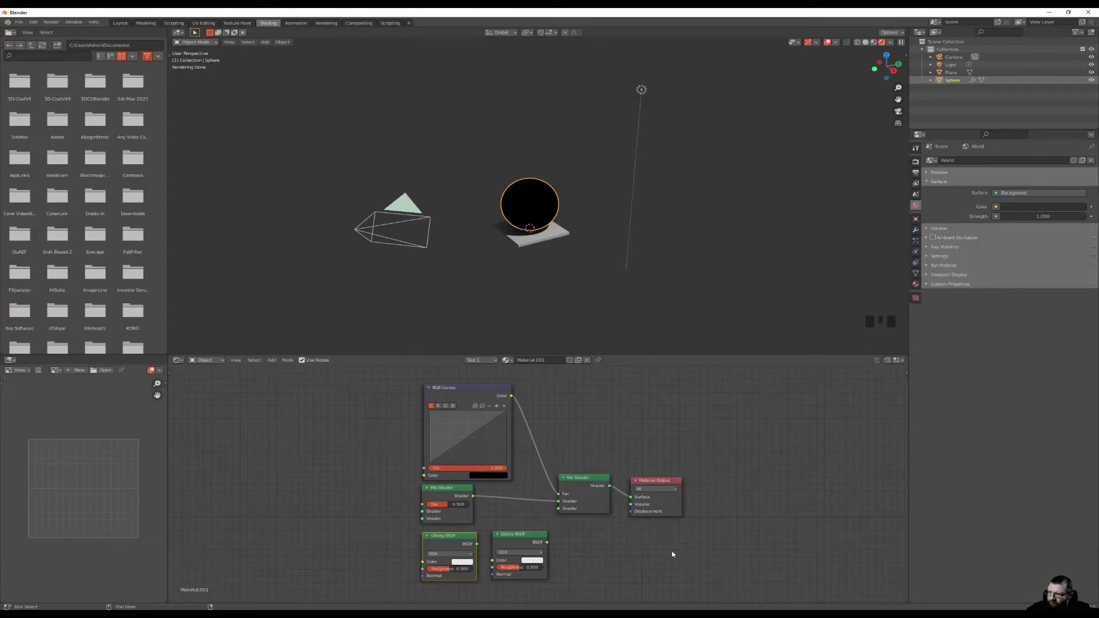
pyautogui.moveTo(461, 486); pyautogui.dragTo(580, 558)
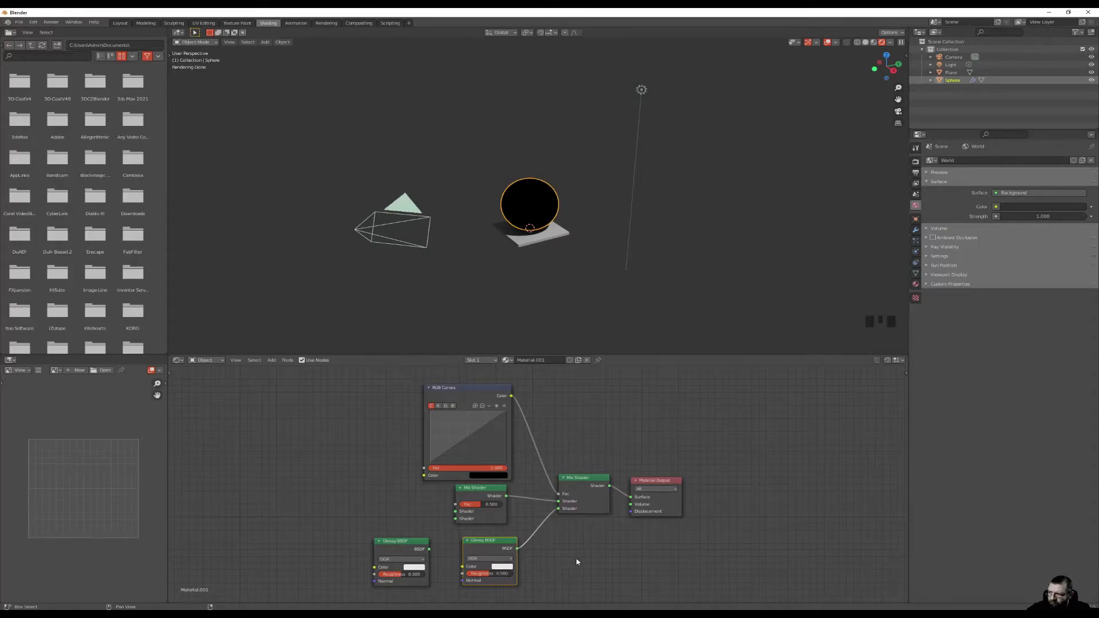
pyautogui.click(458, 521)
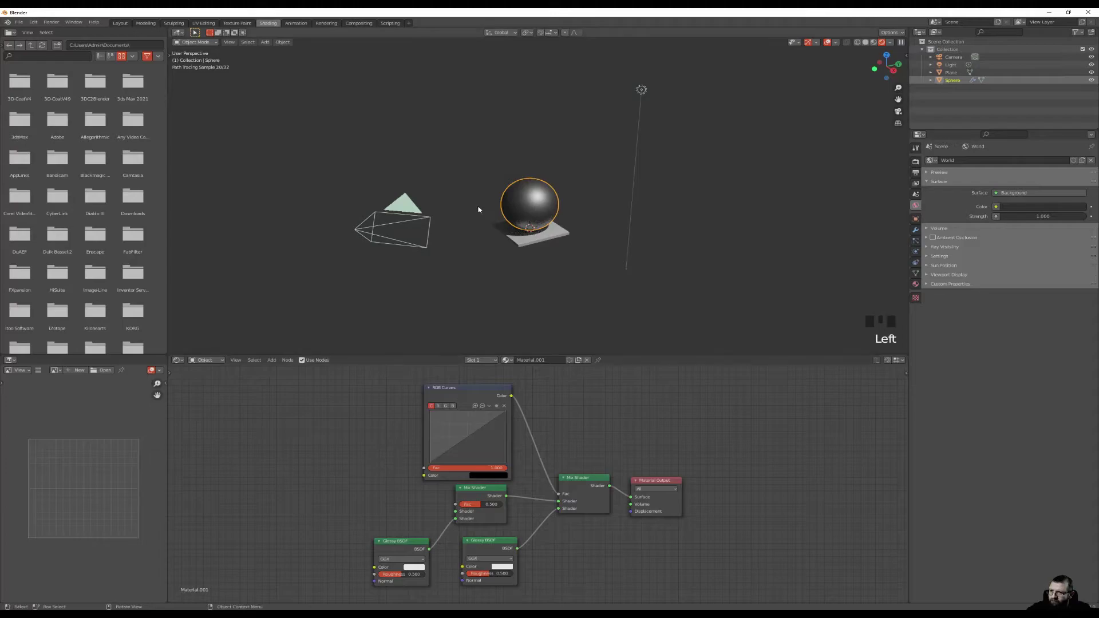
# Step: Zoom in on the glossy sphere preview while setting the second Glossy BSDF roughness to 1.000
pyautogui.scroll(3)
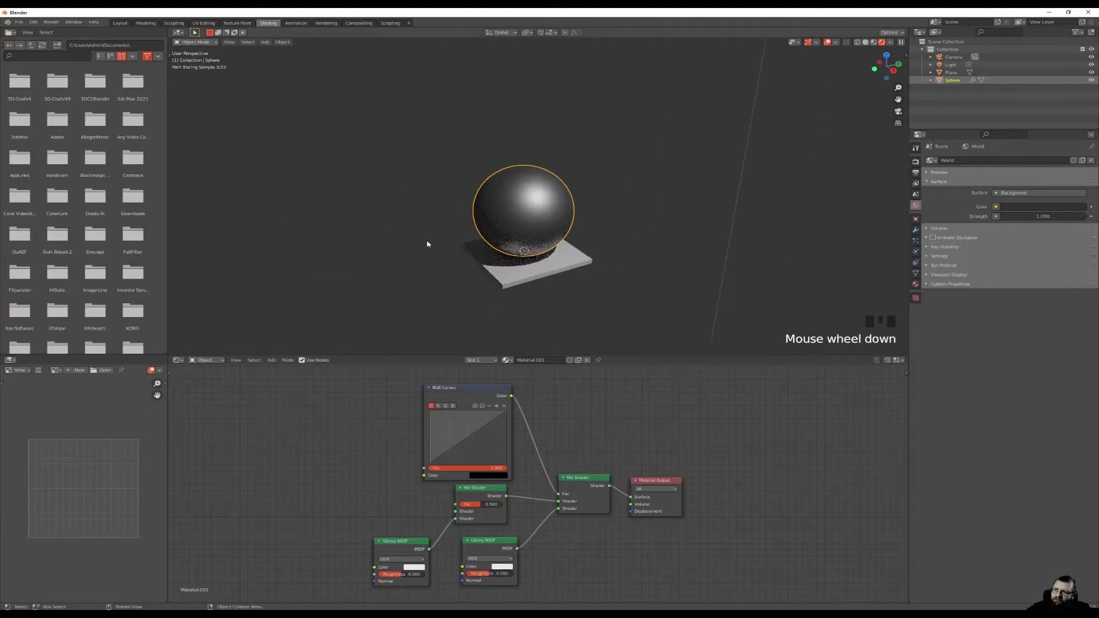
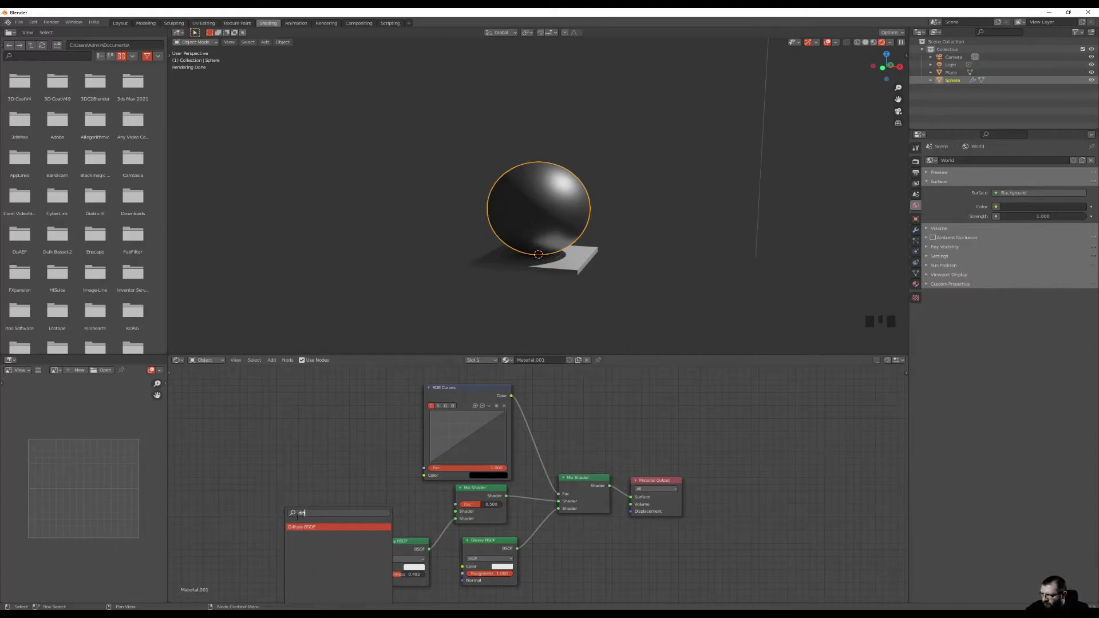
# Step: Add a red Diffuse BSDF feeding the inner Mix Shader so the sphere renders red
pyautogui.press('f')
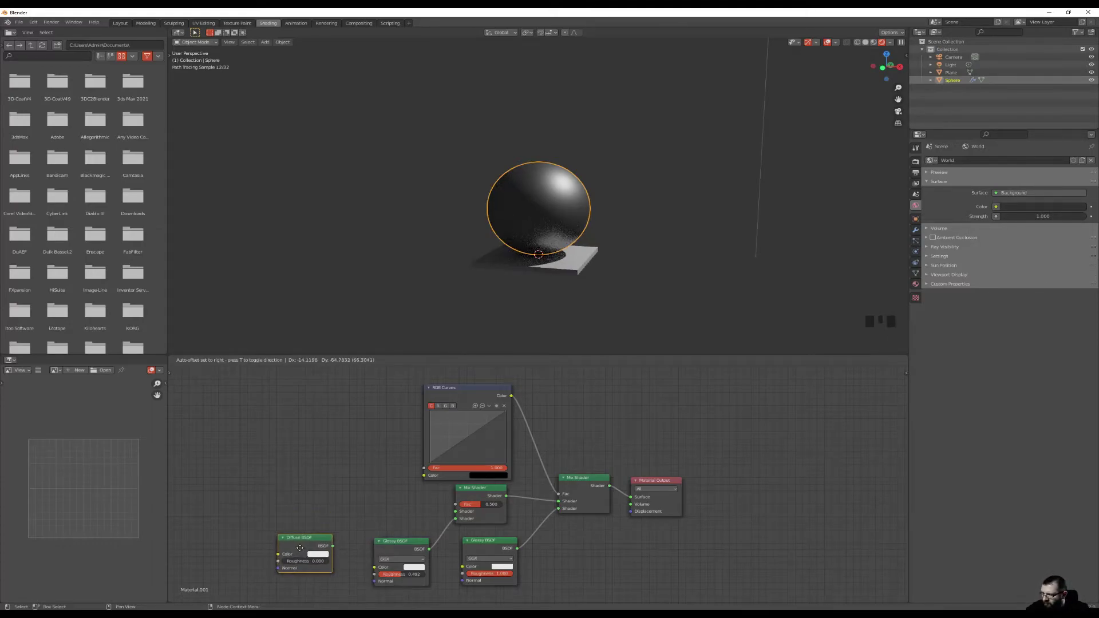
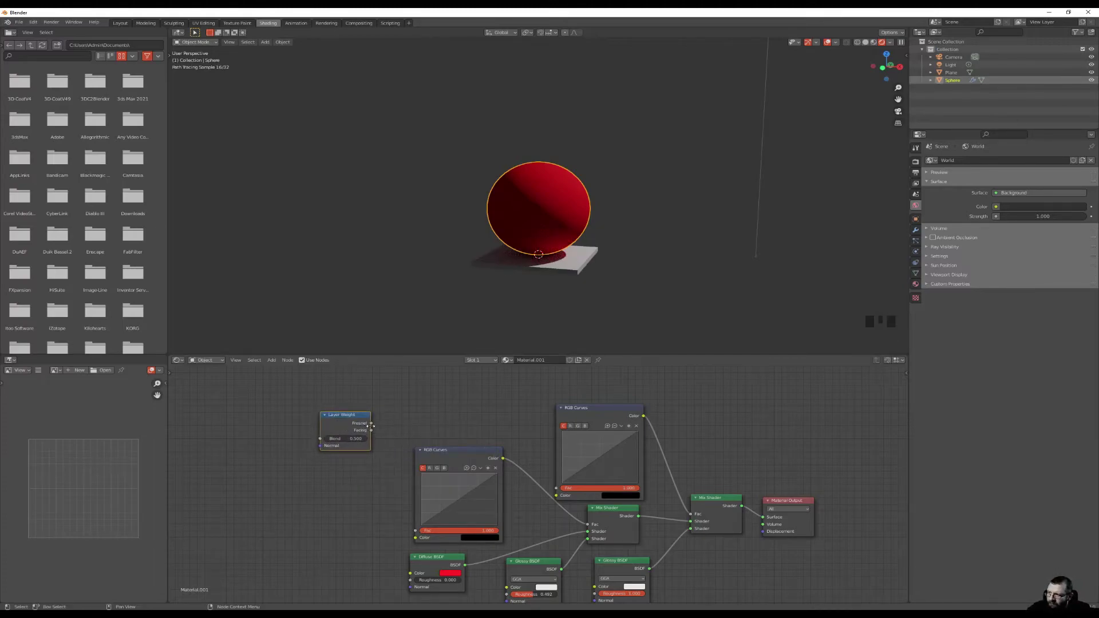
# Step: Link Layer Weight Facing into both RGB Curves and reshape the curves for a deep red layered finish
pyautogui.click(375, 431)
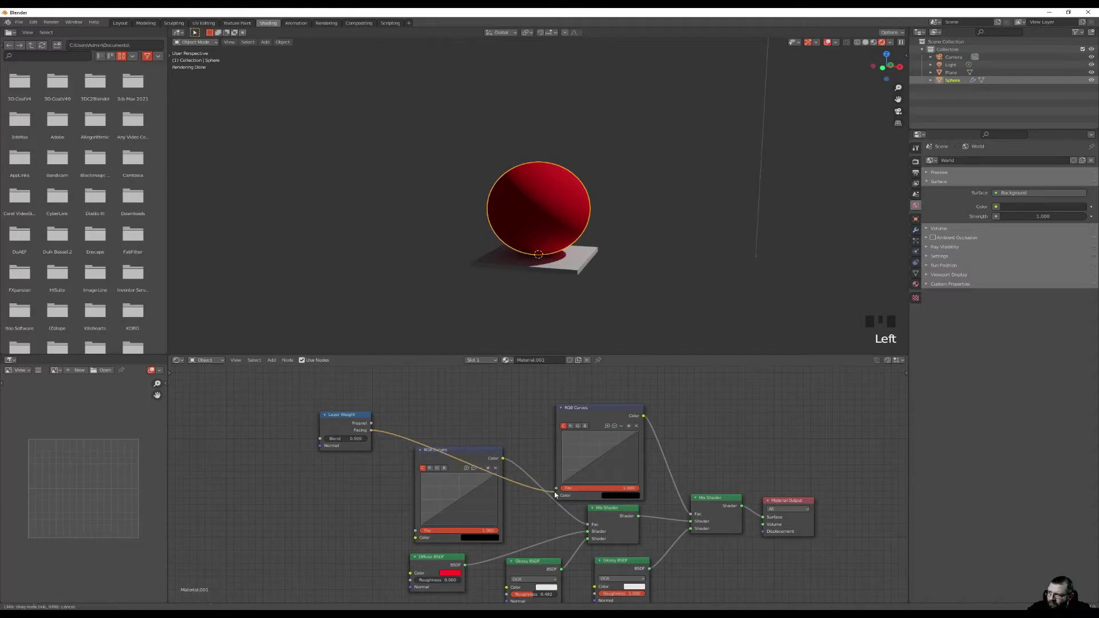
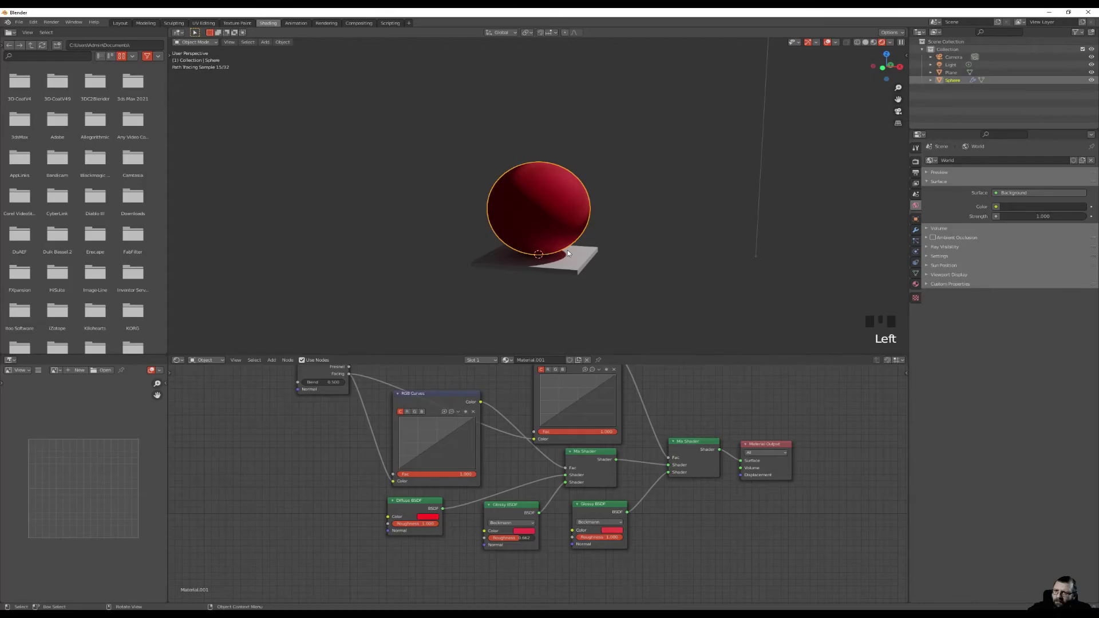
pyautogui.moveTo(569, 251); pyautogui.dragTo(568, 249)
pyautogui.scroll(3)
# Step: Give the plane slab a red Principled BSDF material, then reselect the sphere to view its nodes
pyautogui.click(568, 250)
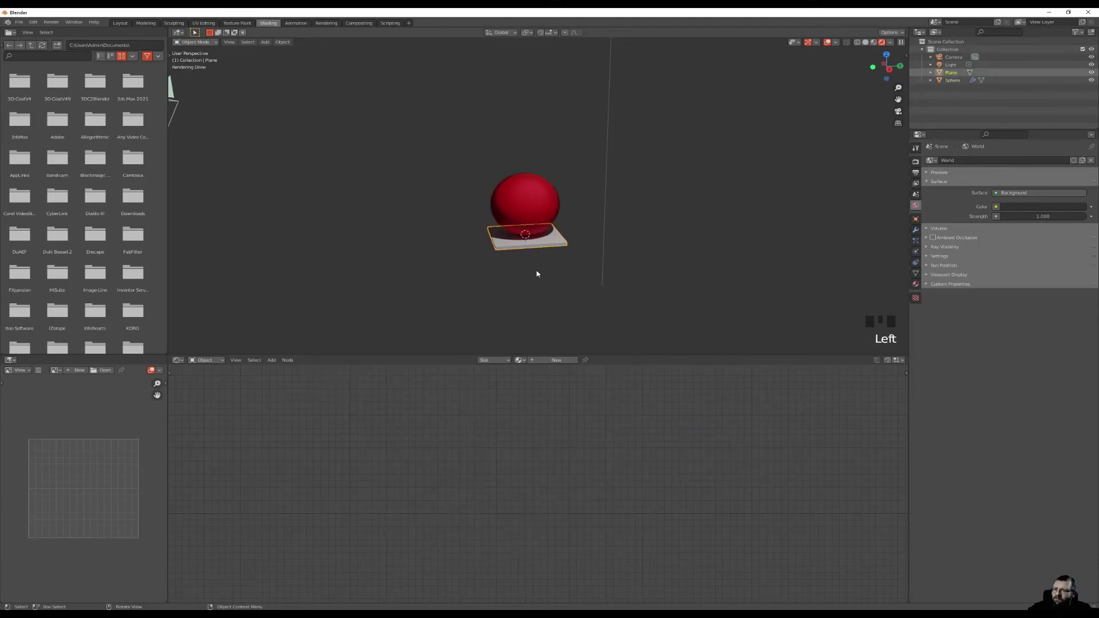
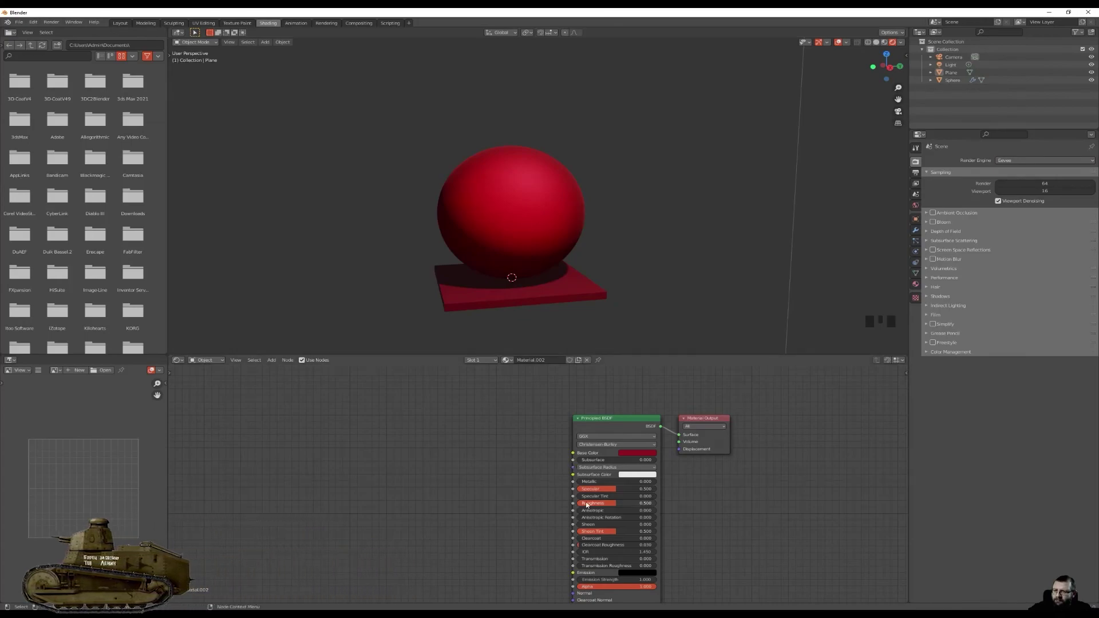
pyautogui.moveTo(545, 492); pyautogui.dragTo(545, 208)
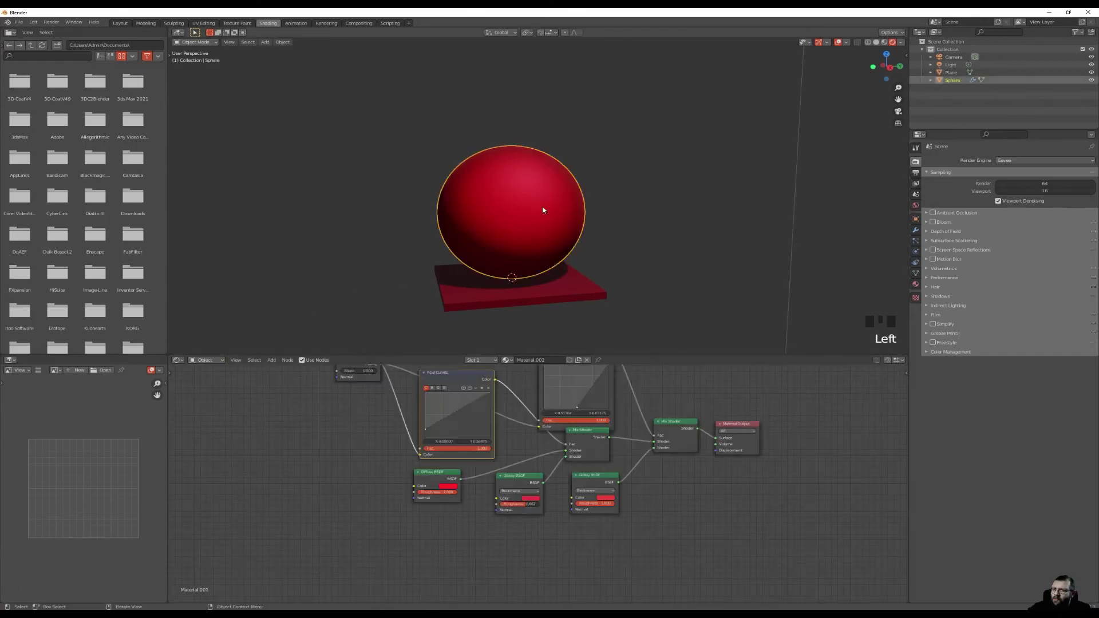